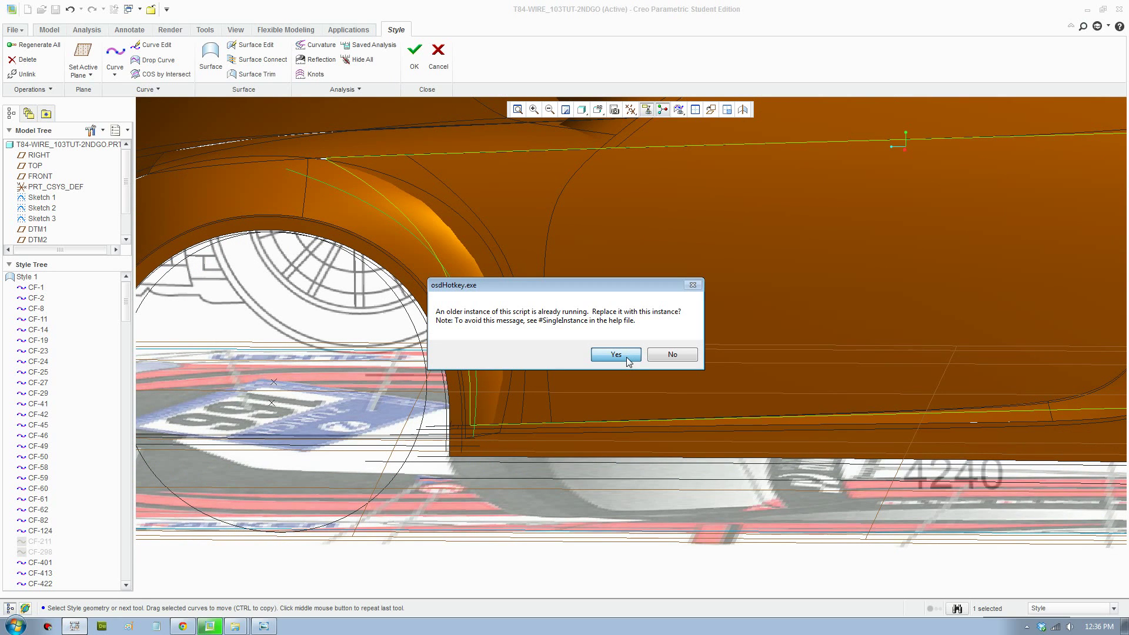
Step: Dismiss the warning, start a Style curve at the wheel-arch top and set it to Free
scroll("up", 3)
middle_click(408, 255)
scroll("down", 3)
left_click(122, 56)
scroll("down", 3)
left_click(334, 217)
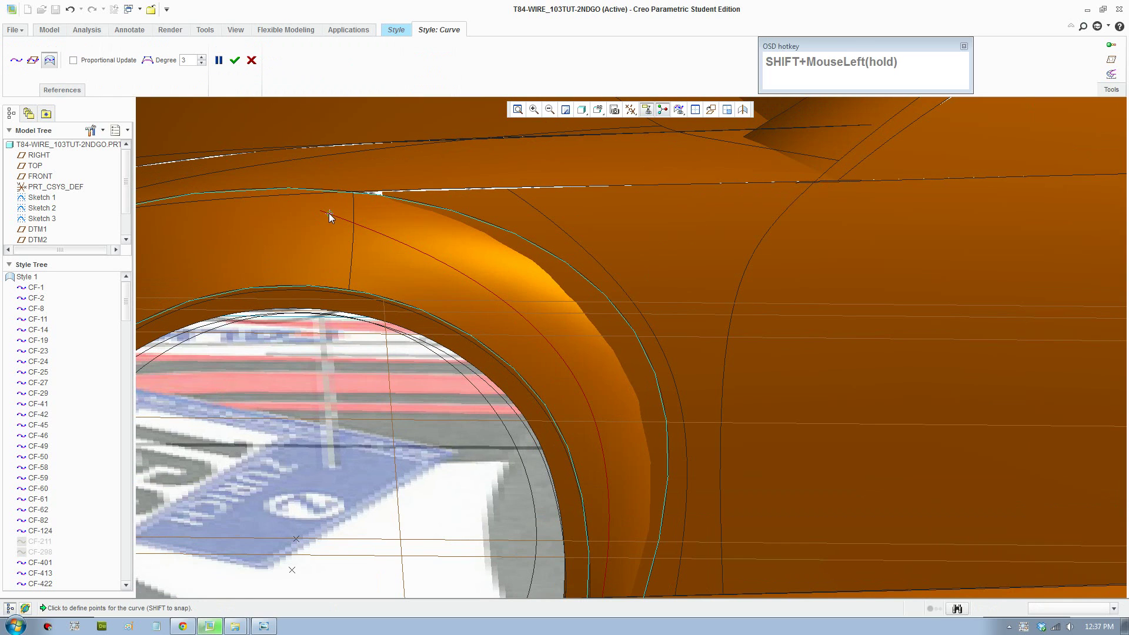
left_click(519, 198)
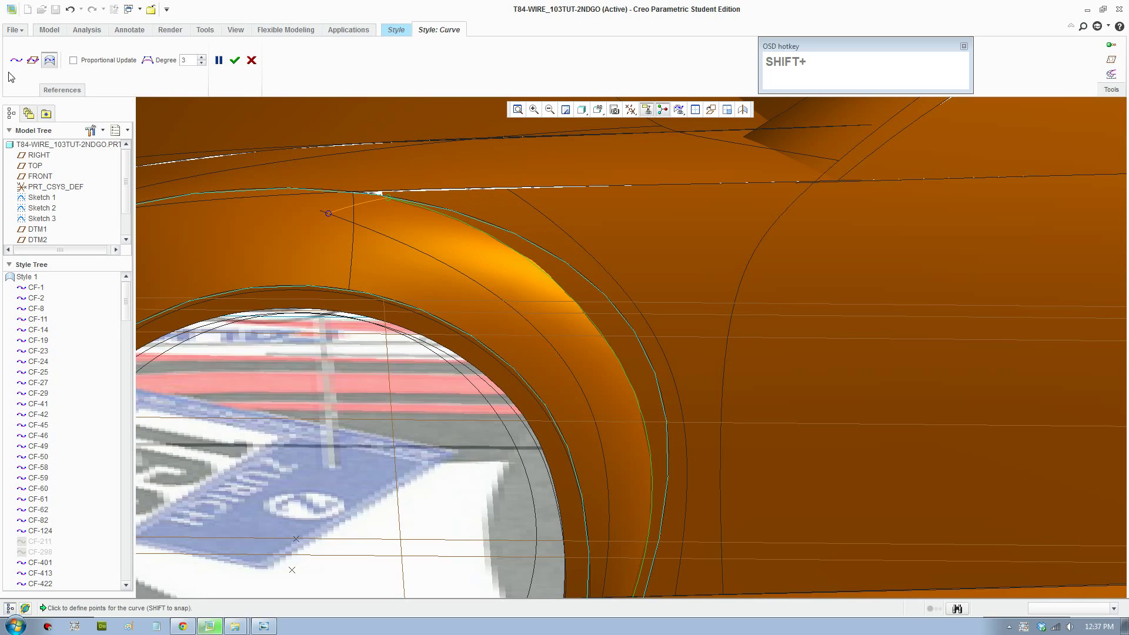
left_click(54, 65)
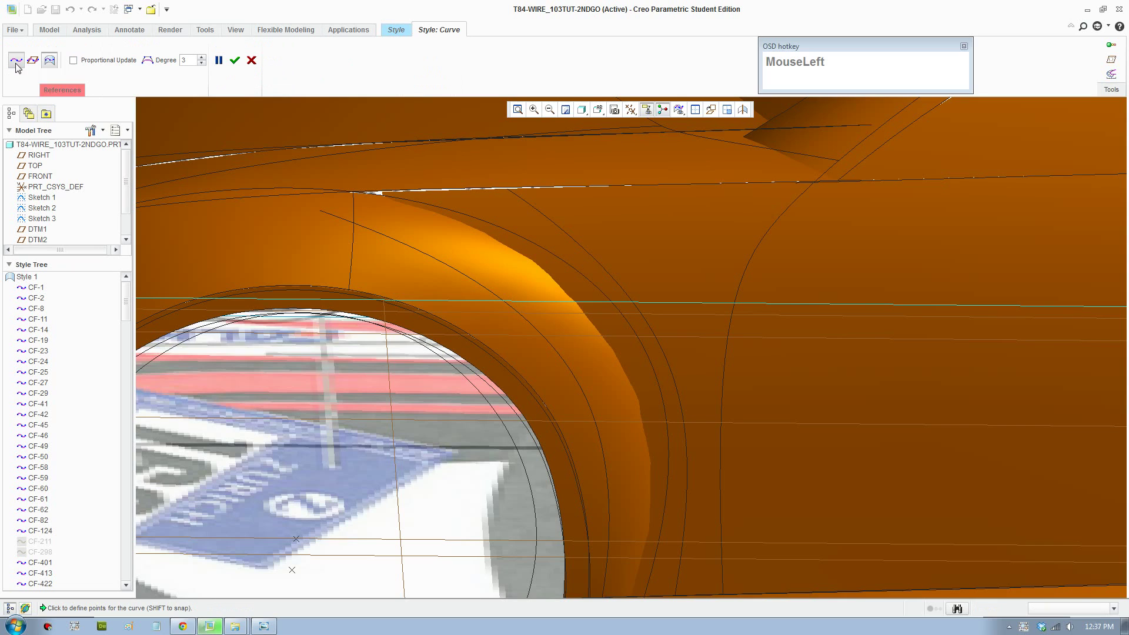
Step: Draw the short bridging curve across the gap at the top of the wheel arch
left_click_drag(337, 219, 510, 205)
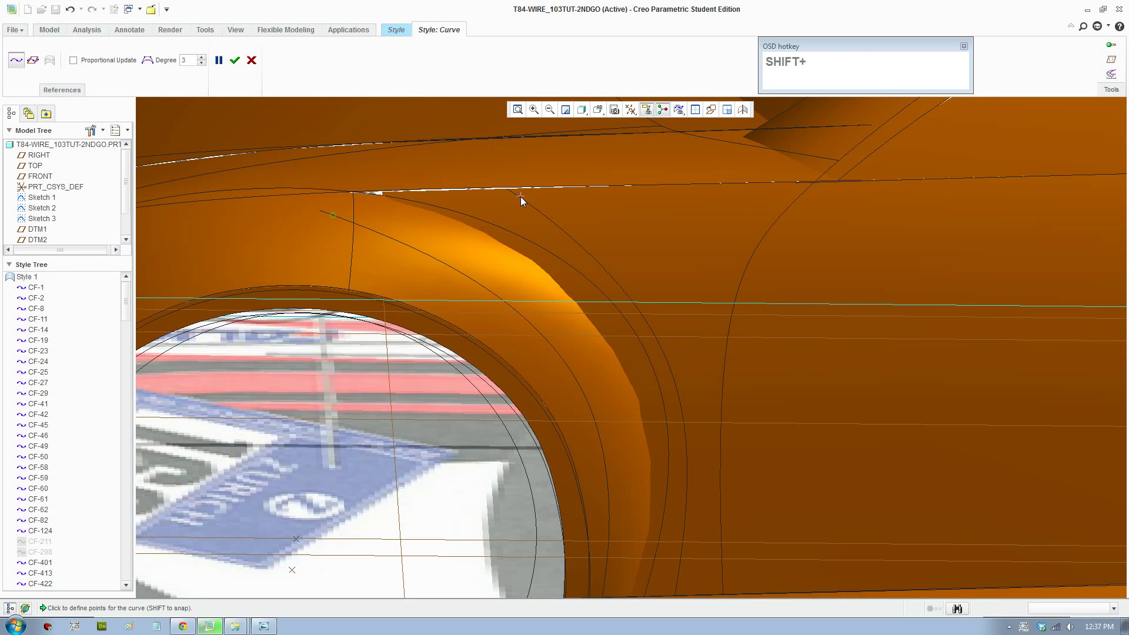
left_click(524, 201)
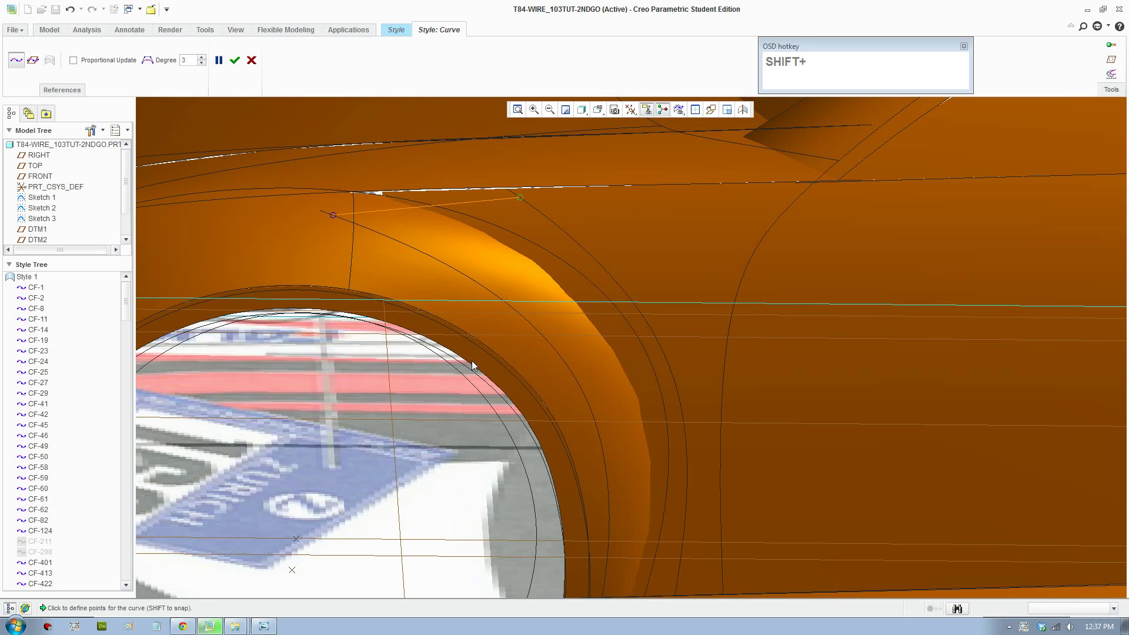
middle_click(498, 316)
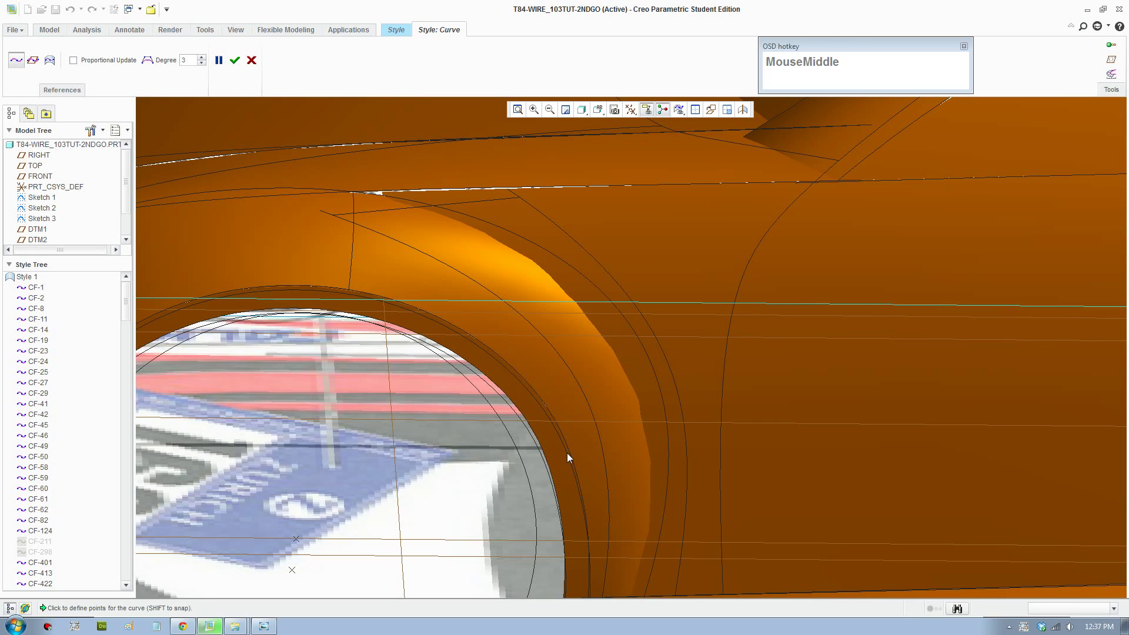
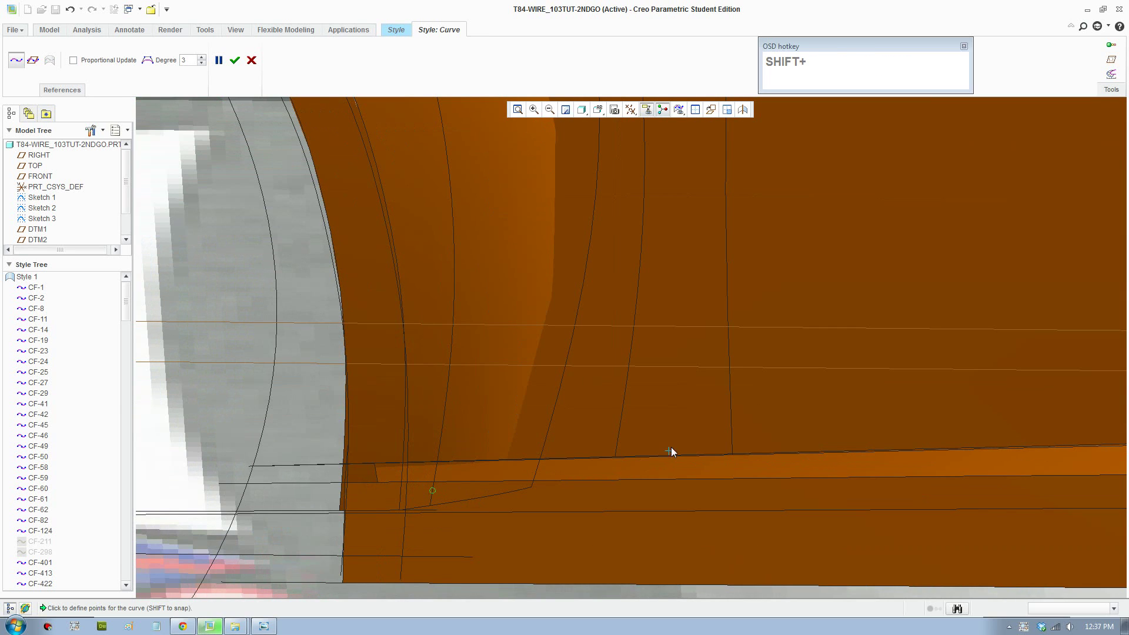
Step: Draw the second bridging curve across the arch bottom and confirm both curves
scroll("up", 3)
middle_click(607, 460)
scroll("down", 3)
left_click(597, 504)
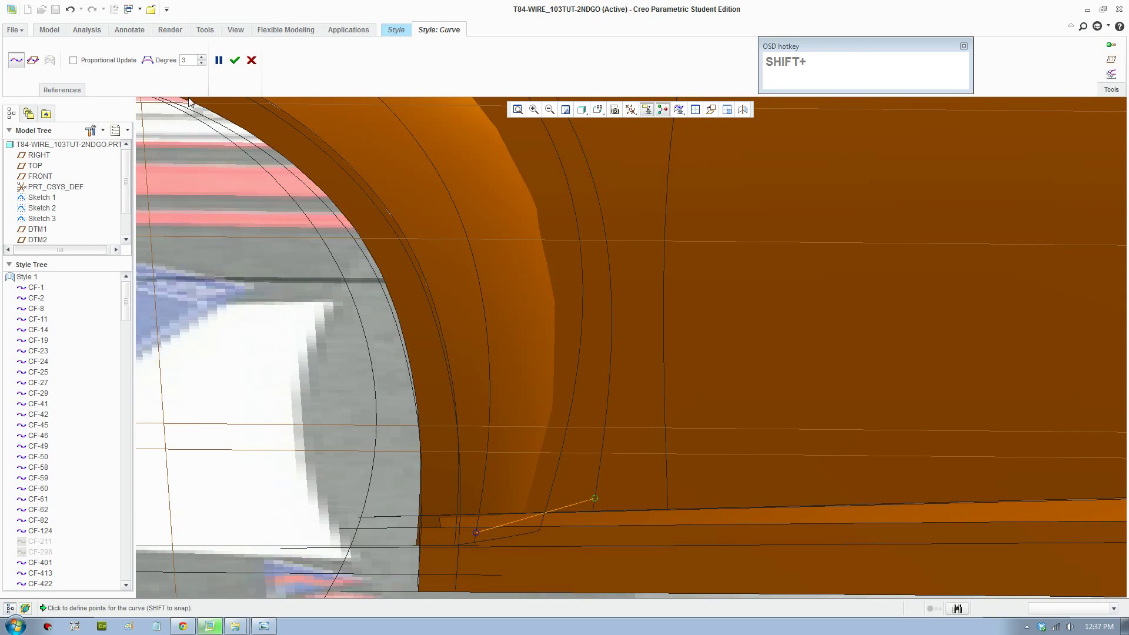
left_click(243, 61)
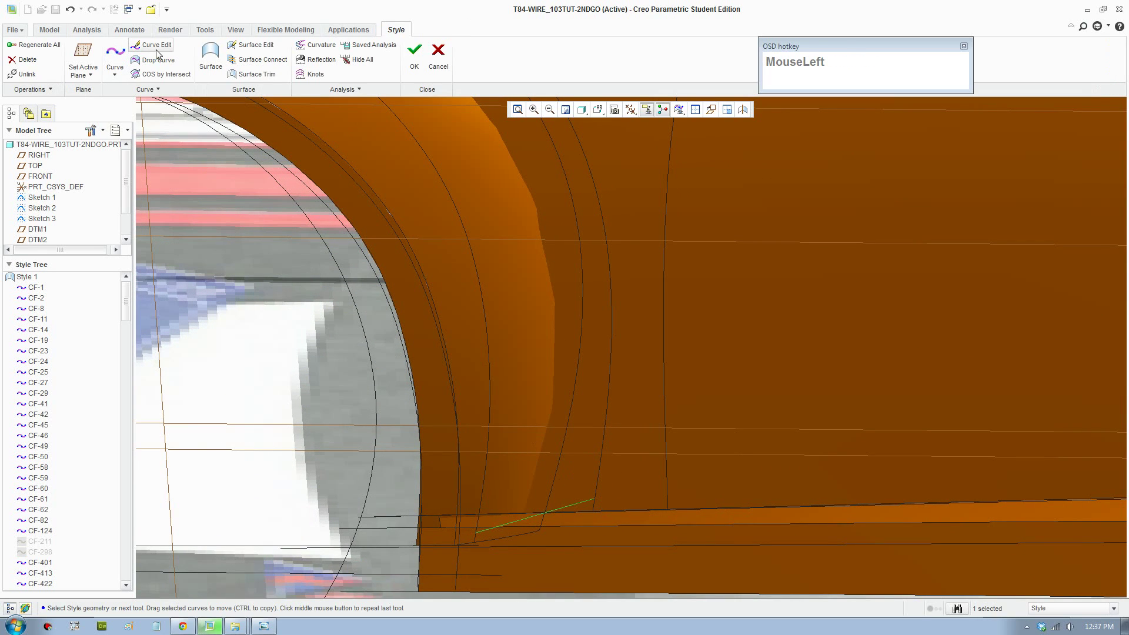
Step: Edit the top bridging curve CF-2013 and set its end tangent constraint
scroll("up", 3)
middle_click(503, 329)
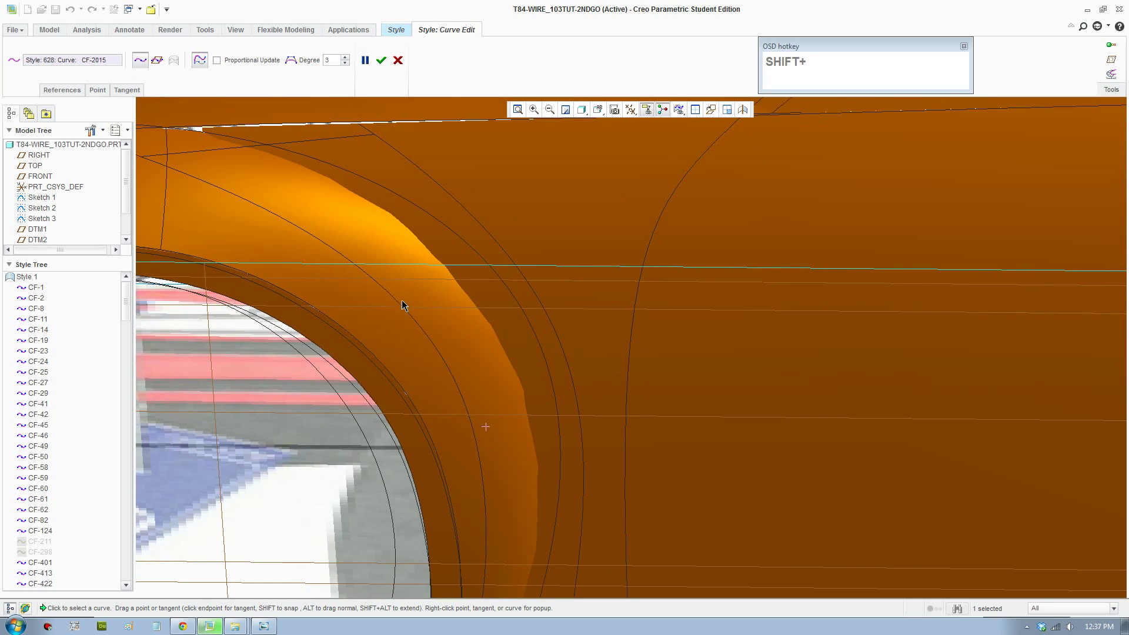
scroll("up", 3)
middle_click(361, 305)
left_click(288, 230)
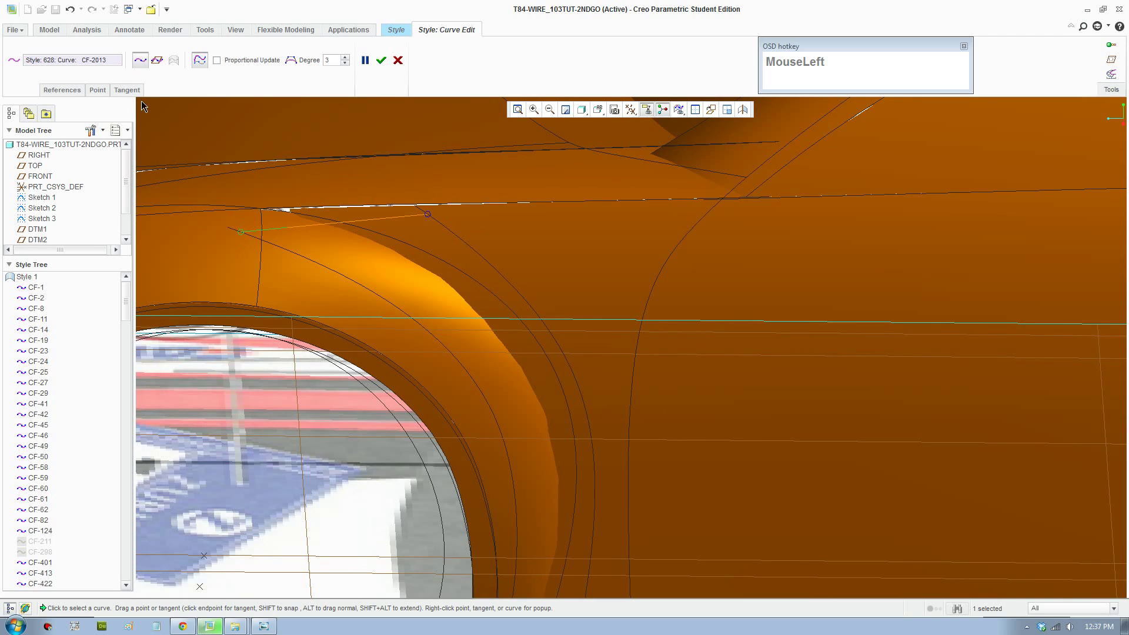
scroll("down", 3)
left_click(216, 158)
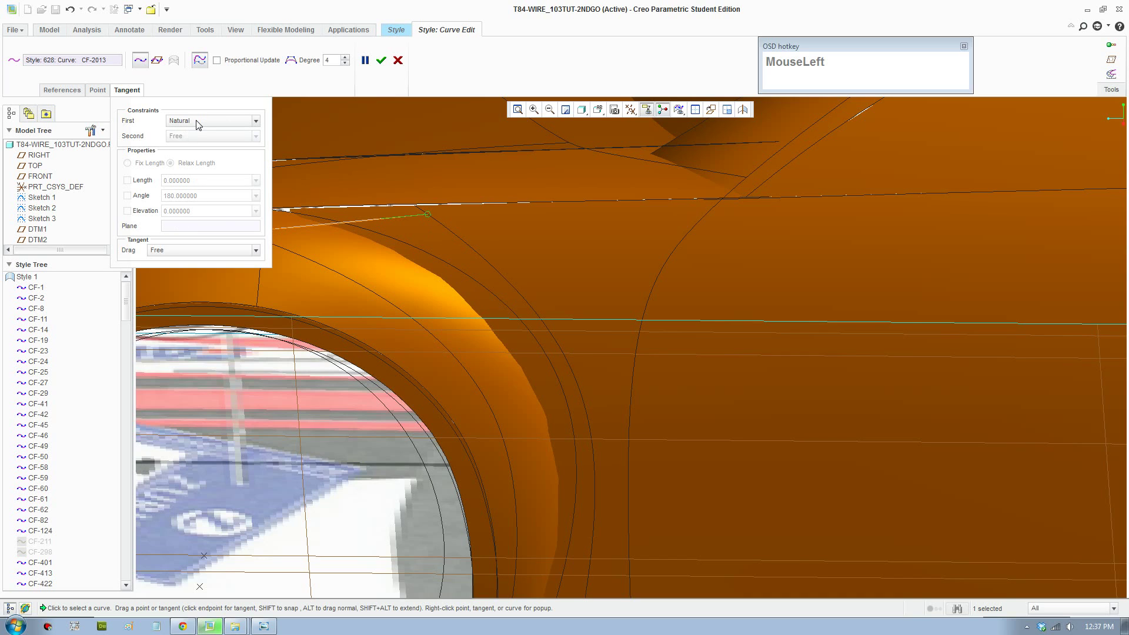
scroll("down", 3)
left_click_drag(215, 160, 344, 268)
Step: Edit the bottom bridging curve CF-2015, changing its first-end constraint and tangent
scroll("up", 3)
middle_click(457, 407)
scroll("down", 3)
left_click(499, 461)
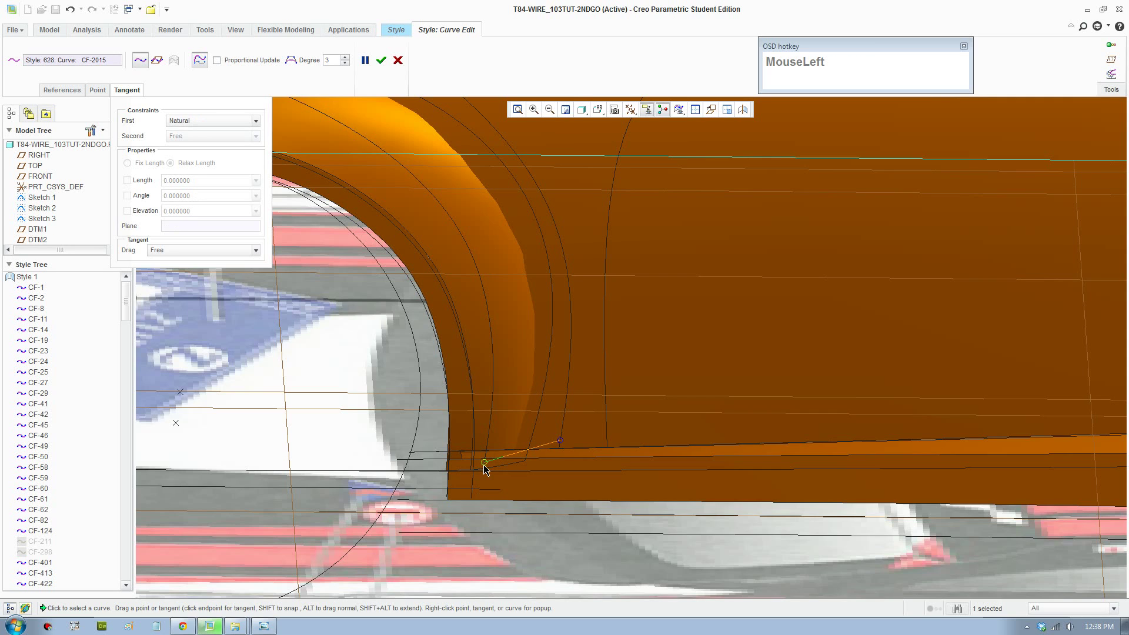
scroll("down", 3)
left_click(220, 155)
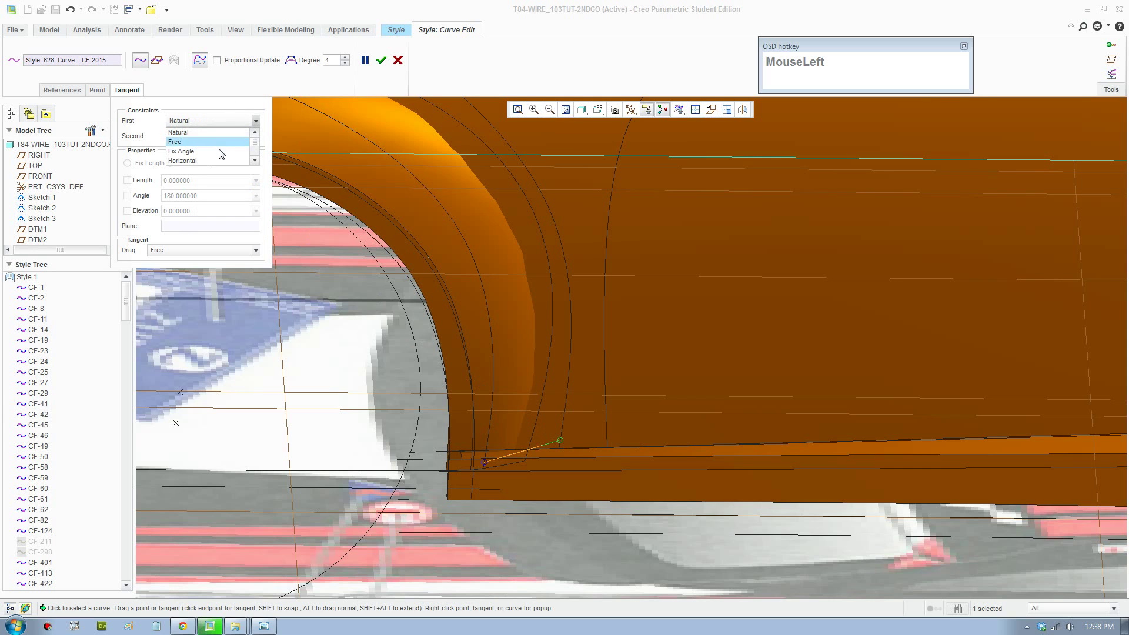
scroll("down", 3)
left_click(216, 157)
scroll("up", 3)
middle_click(421, 253)
left_click(384, 70)
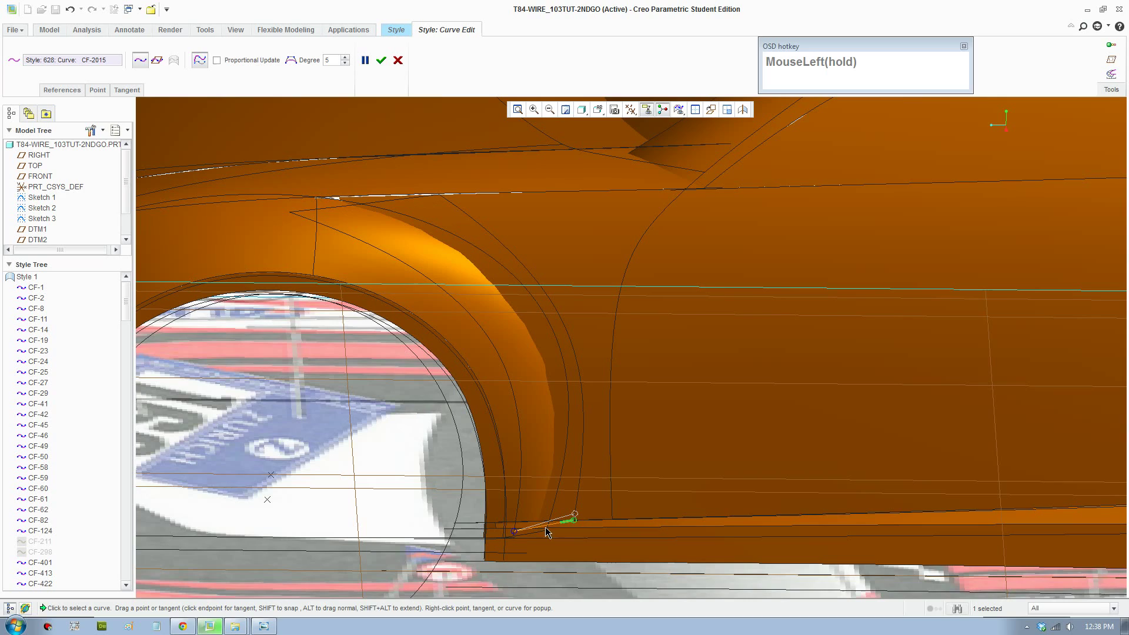
Step: Constrain the remaining end tangent of the top bridging curve
scroll("up", 3)
middle_click(483, 312)
scroll("down", 3)
scroll("up", 3)
middle_click(536, 441)
scroll("down", 3)
middle_click(567, 483)
middle_click(455, 384)
left_click_drag(459, 370, 417, 341)
left_click(417, 341)
scroll("down", 3)
left_click(391, 347)
Step: Raise the bridging curves to degree 5 and accept the curve edits
scroll("down", 3)
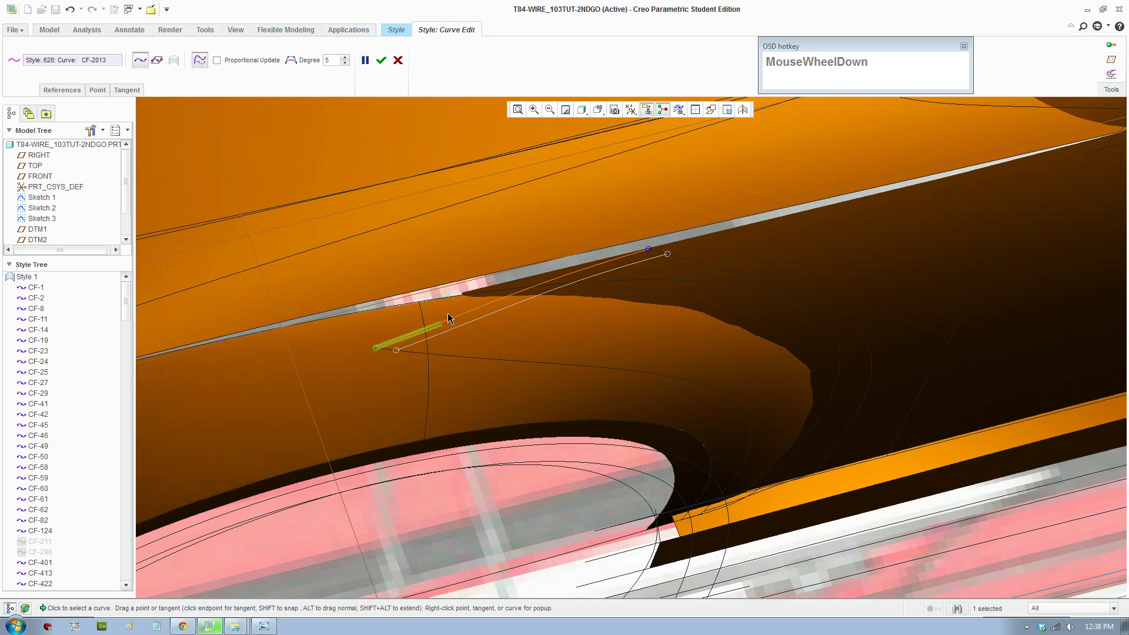
left_click(653, 253)
scroll("up", 3)
middle_click(669, 400)
middle_click(645, 380)
middle_click(618, 352)
middle_click(623, 319)
Step: Build a Style surface from three boundary curve chains around the arch gap and confirm it
left_click(384, 68)
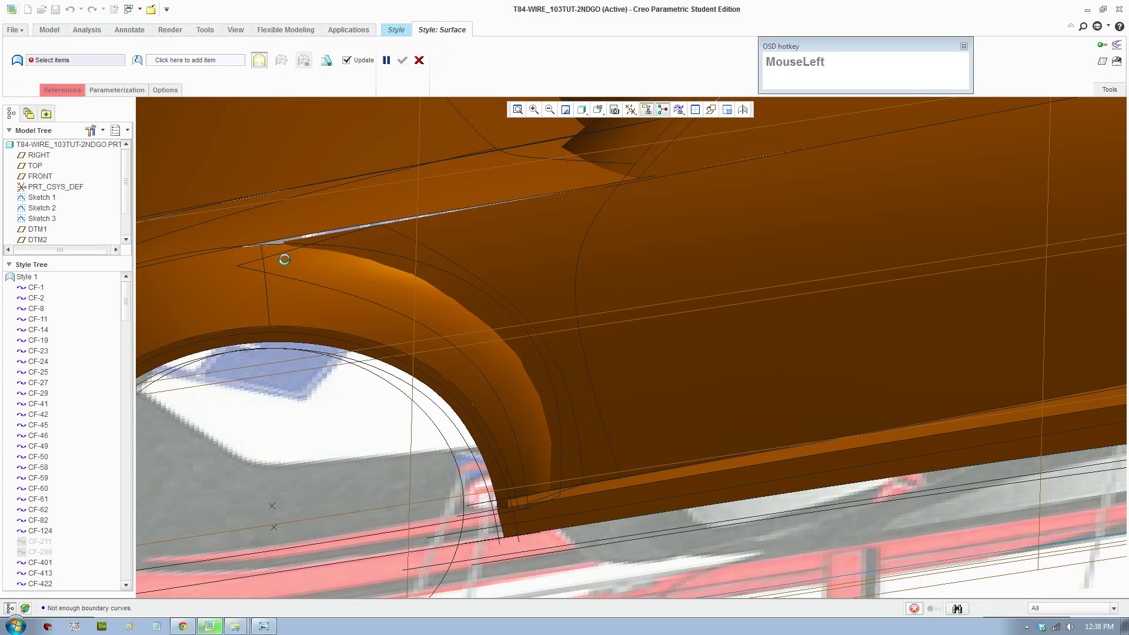
left_click(319, 288)
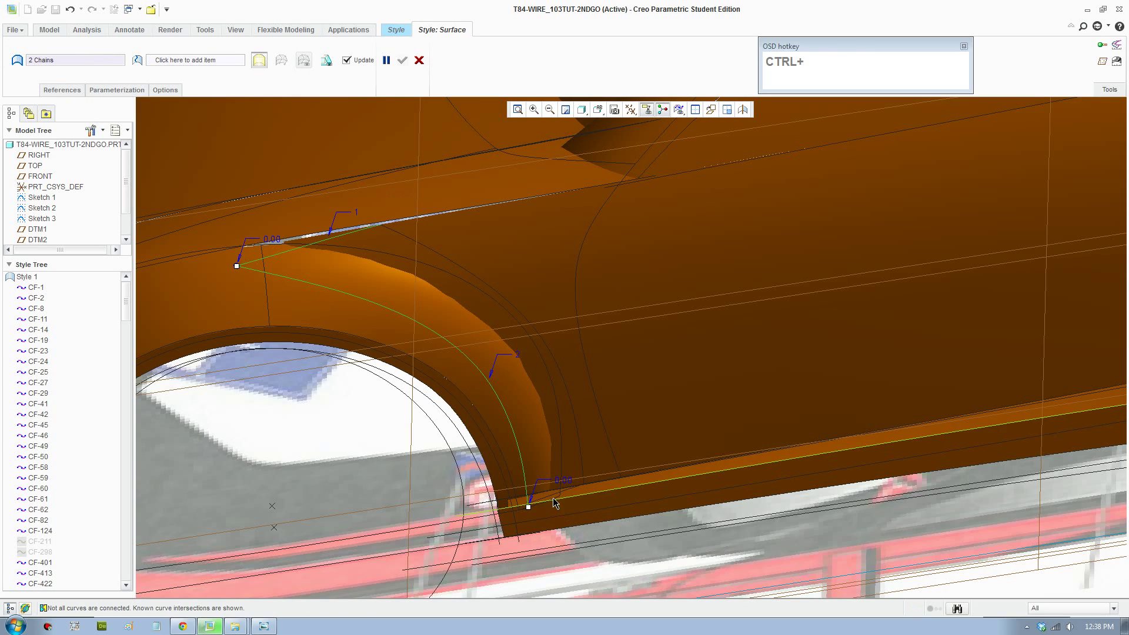
left_click(554, 498)
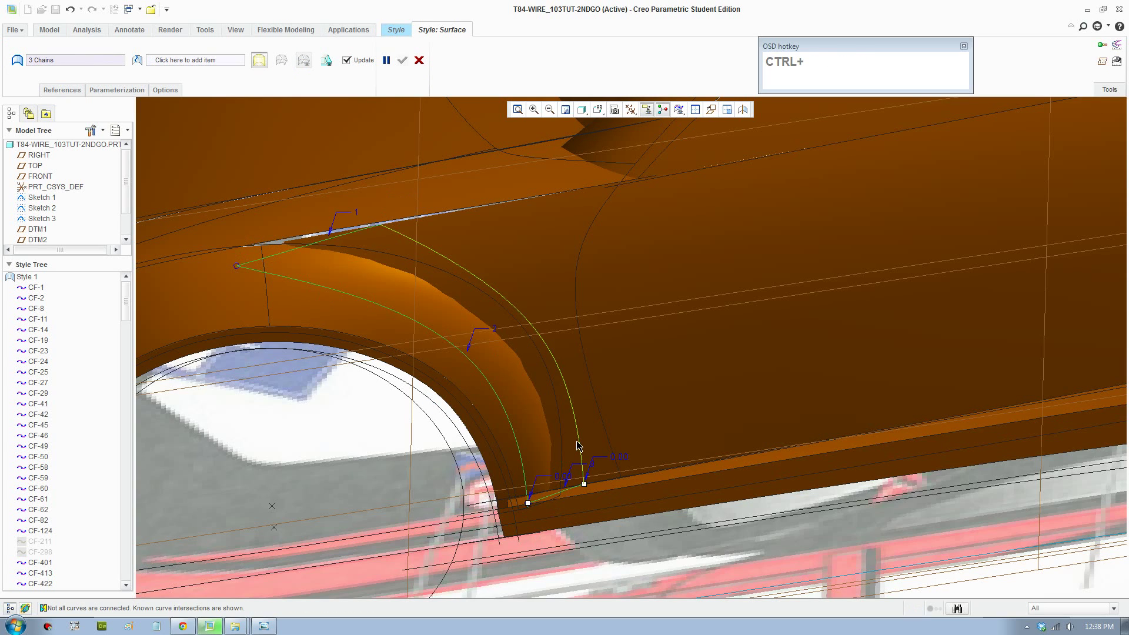
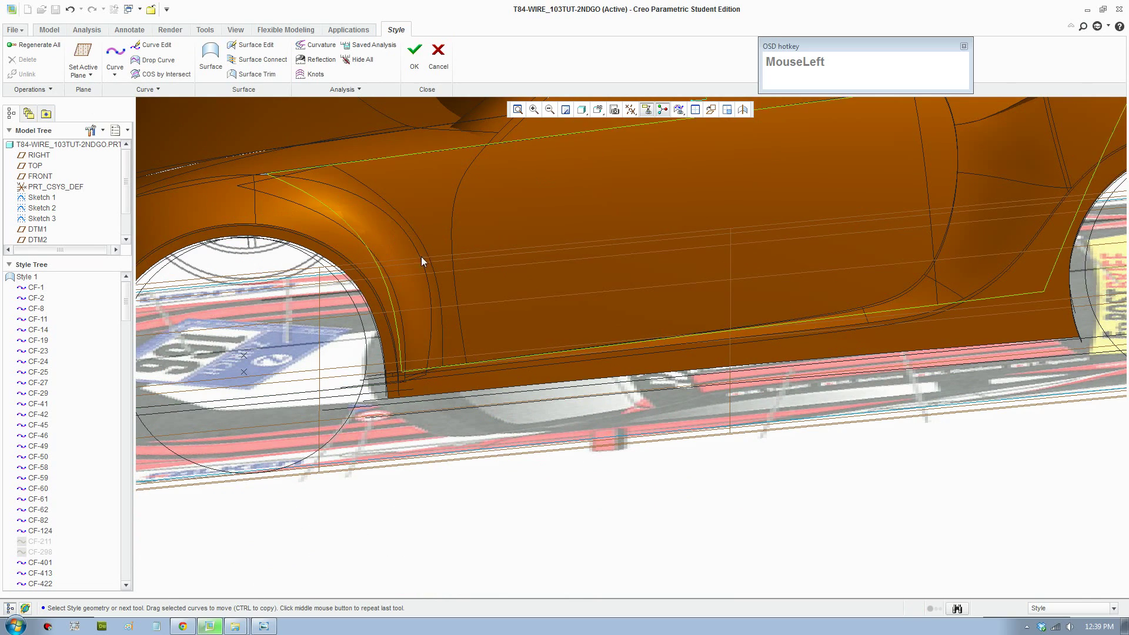
middle_click(502, 281)
middle_click(533, 302)
middle_click(621, 360)
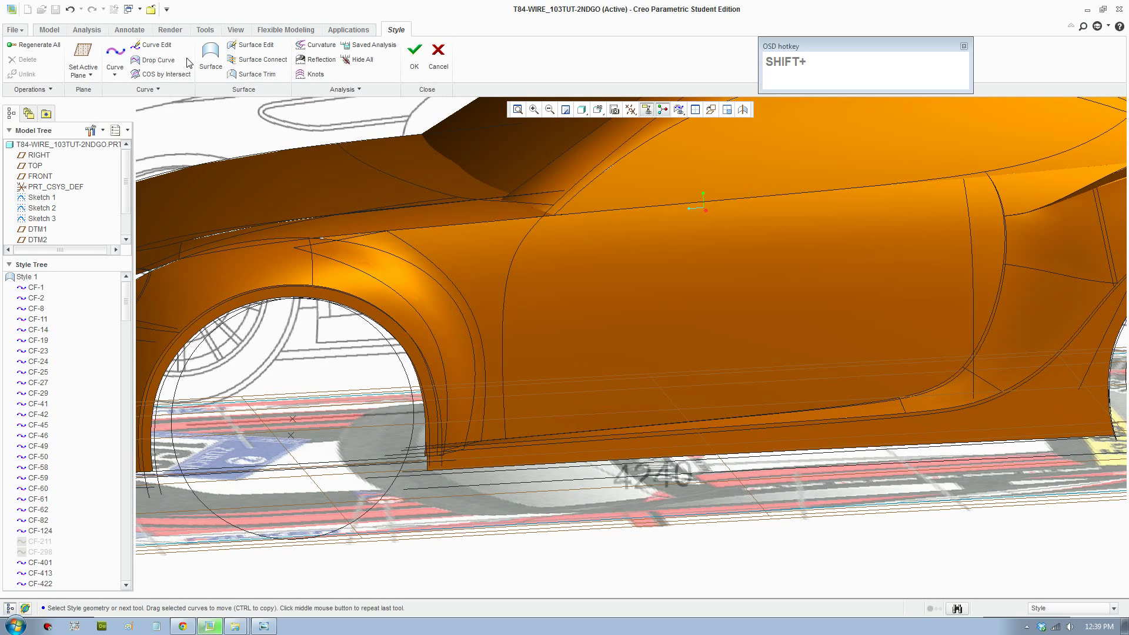
Step: Render the car side in the Render Window, then return to the shaded model
left_click(173, 37)
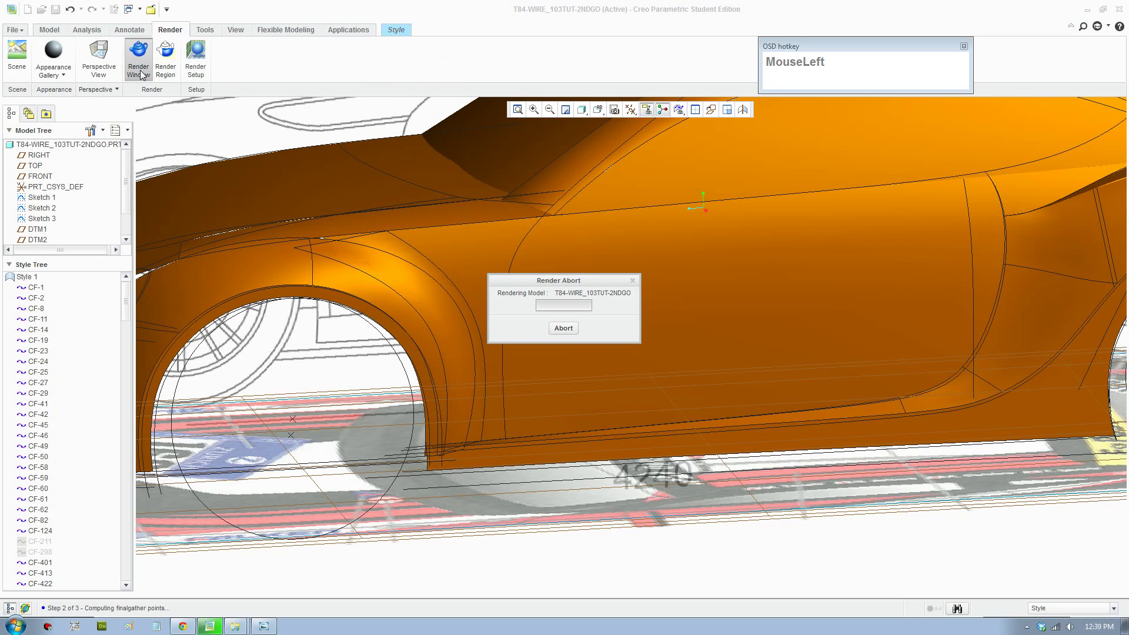
key("F8")
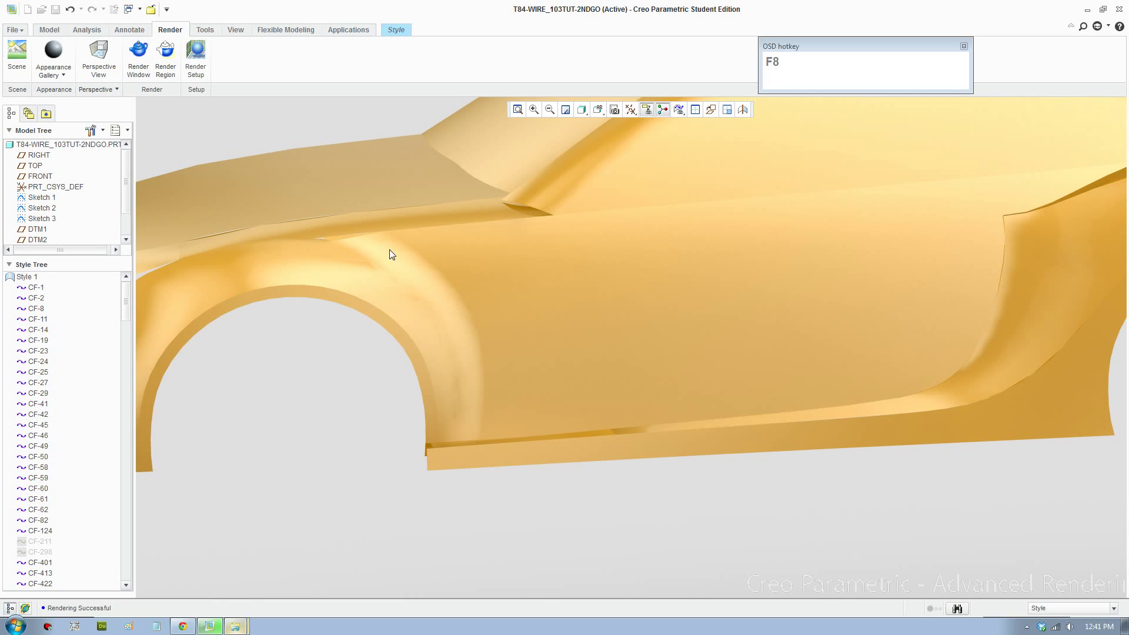
scroll("up", 3)
scroll("down", 3)
middle_click(511, 401)
scroll("up", 3)
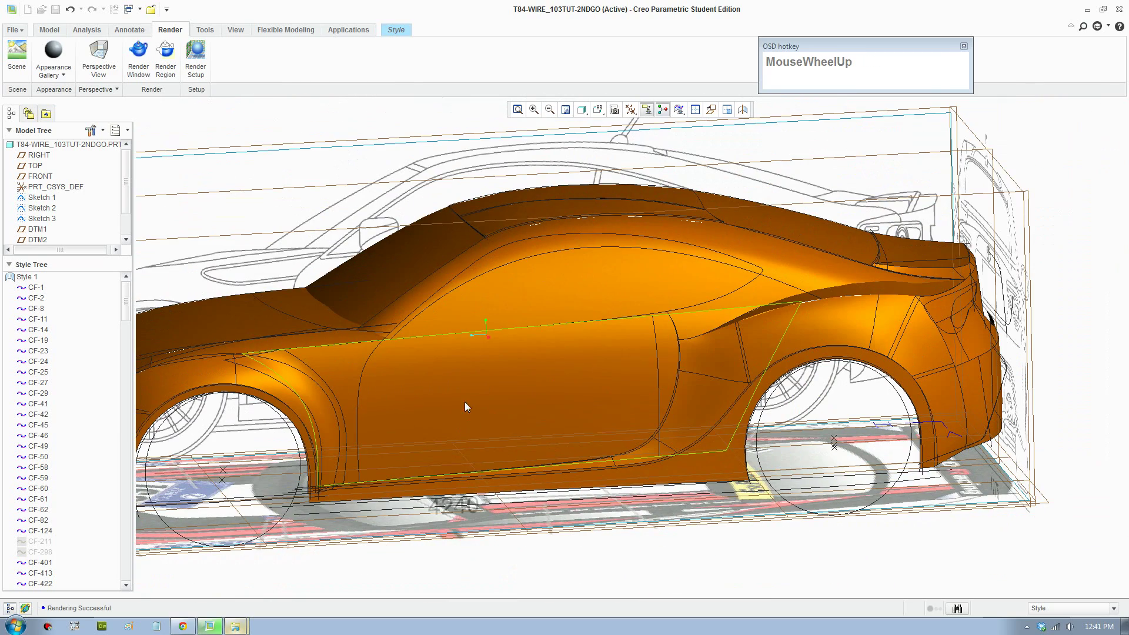
Step: Use Pick From List to select the surface patch ahead of the rear wheel arch
middle_click(458, 359)
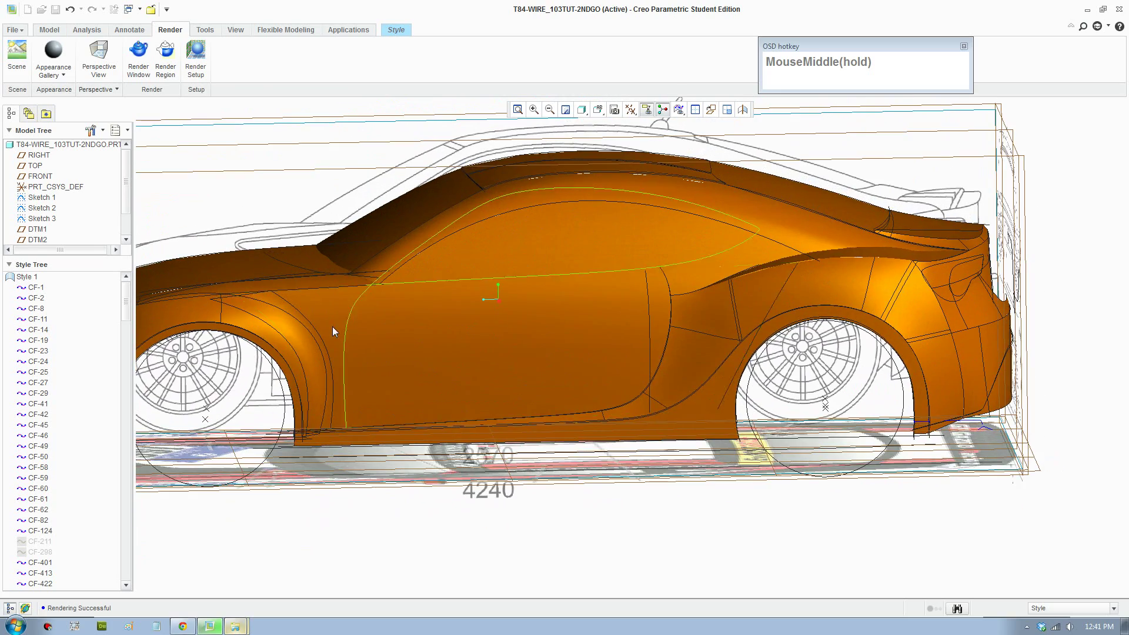
scroll("down", 3)
right_click(938, 297)
left_click(971, 343)
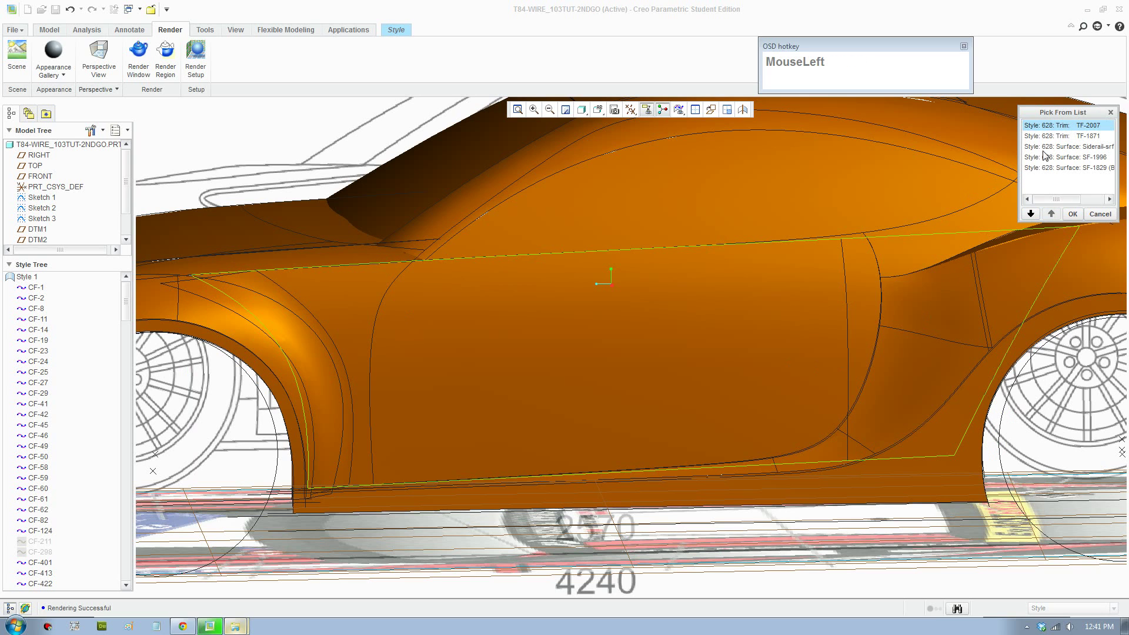
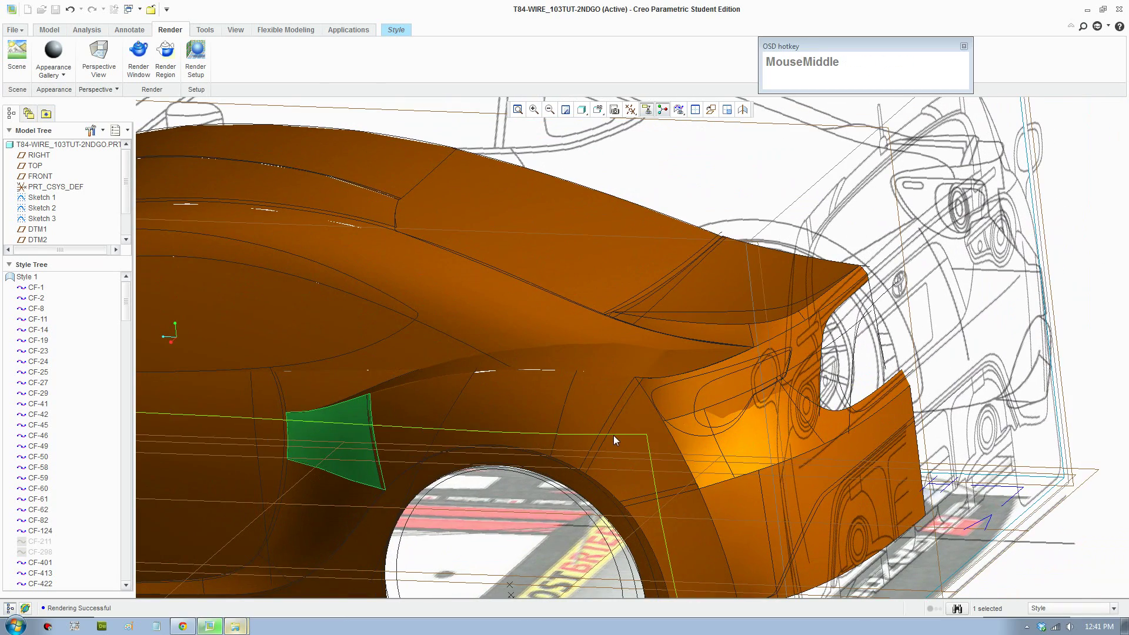
Step: Orbit and zoom around the car to inspect the rear-arch patch
middle_click(631, 427)
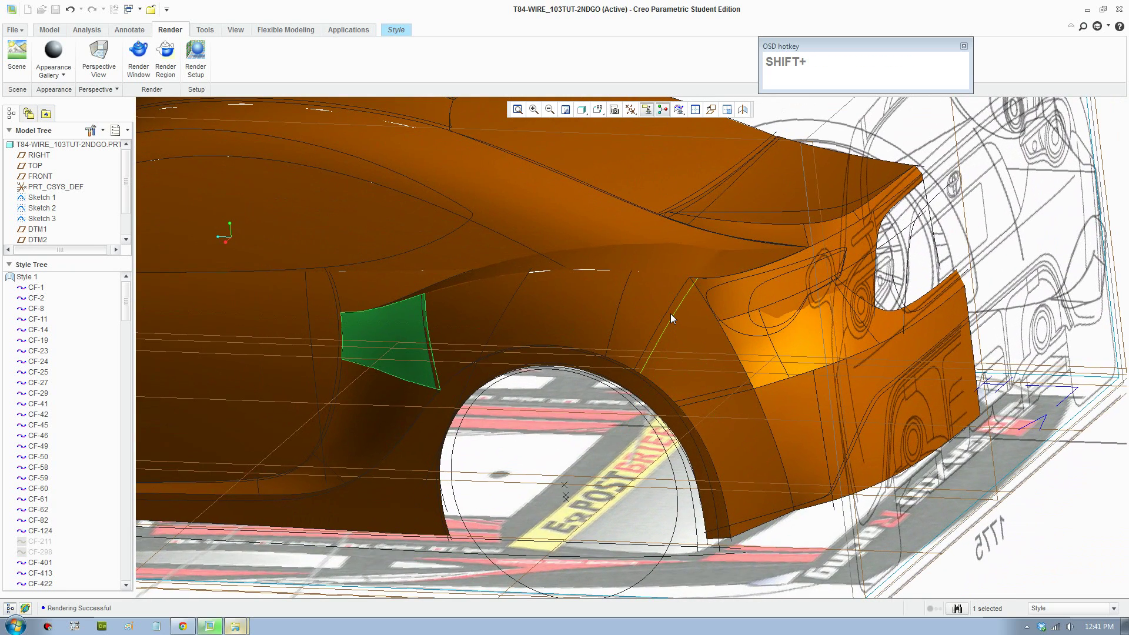
scroll("down", 3)
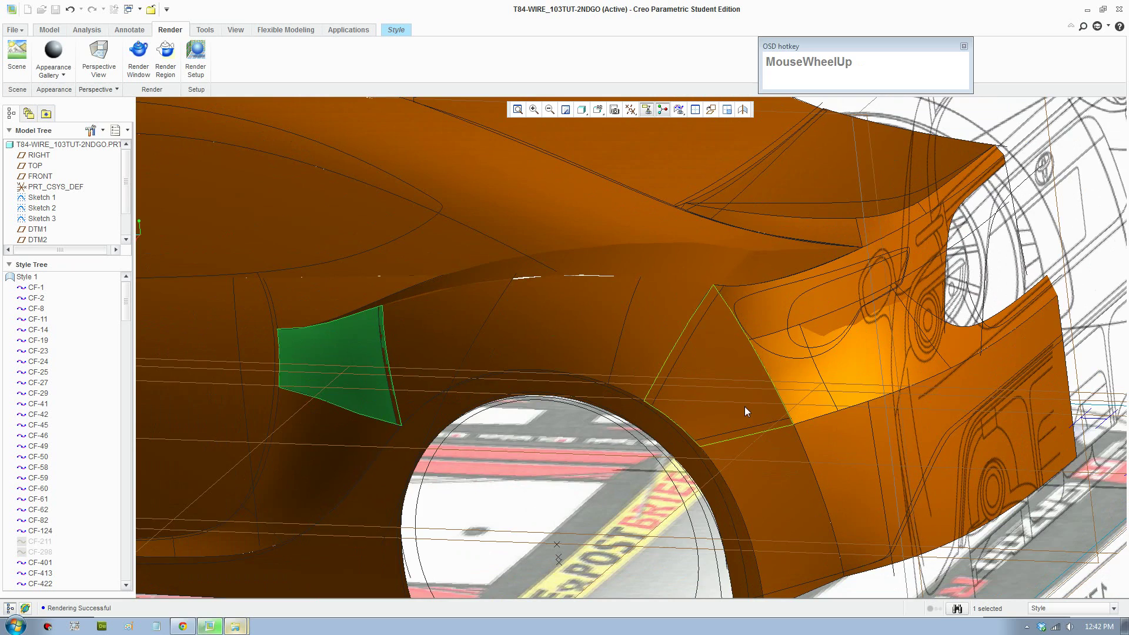
left_click_drag(765, 393, 876, 261)
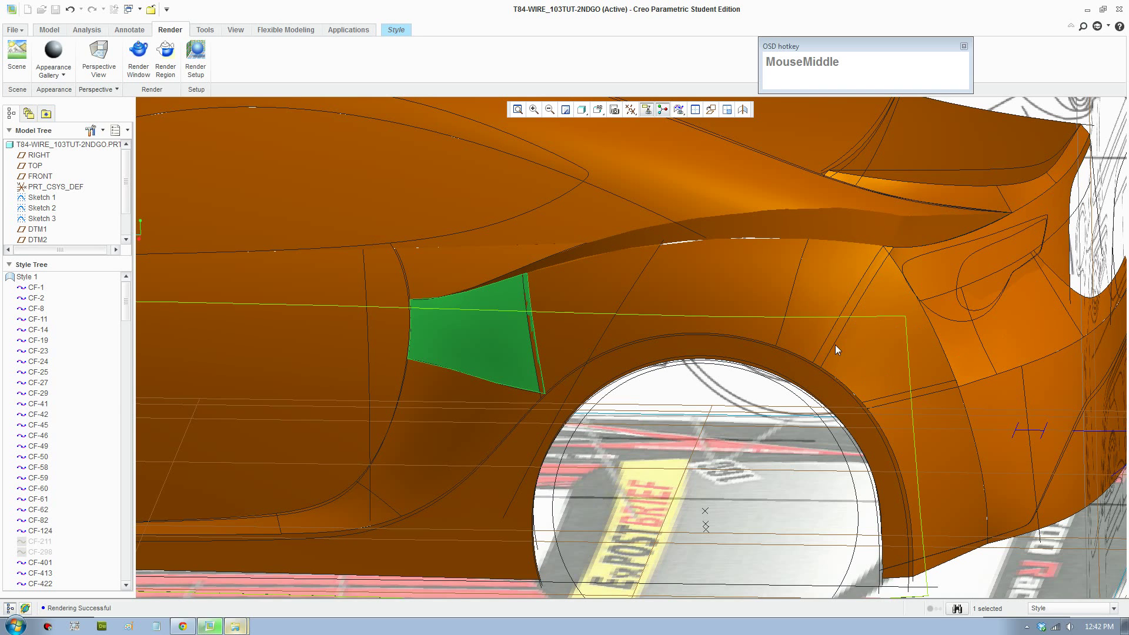
scroll("up", 3)
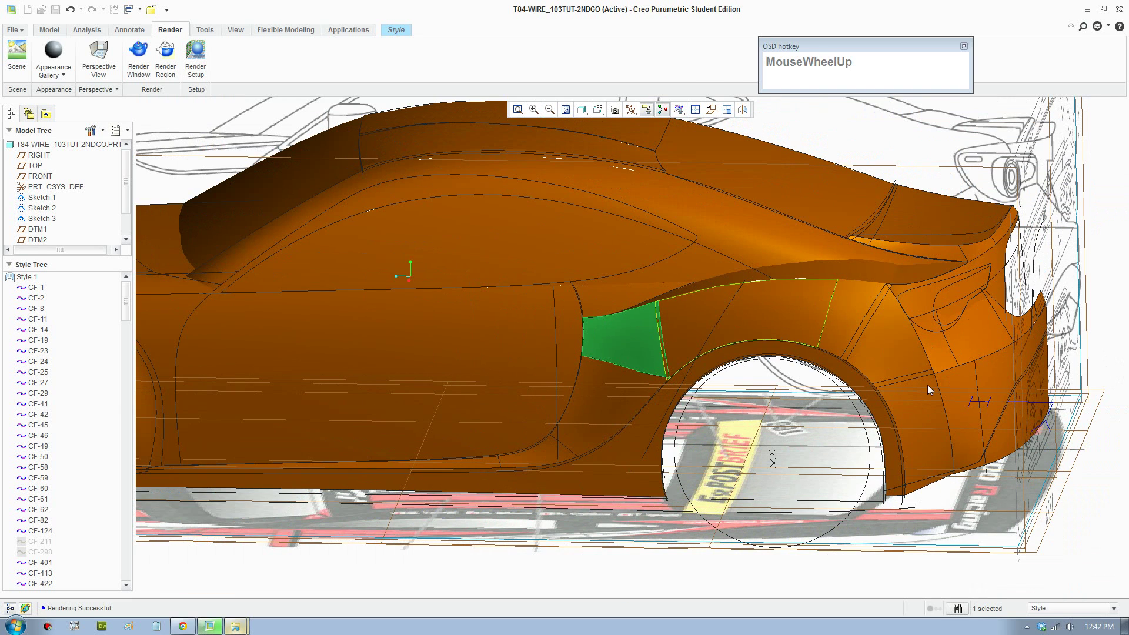
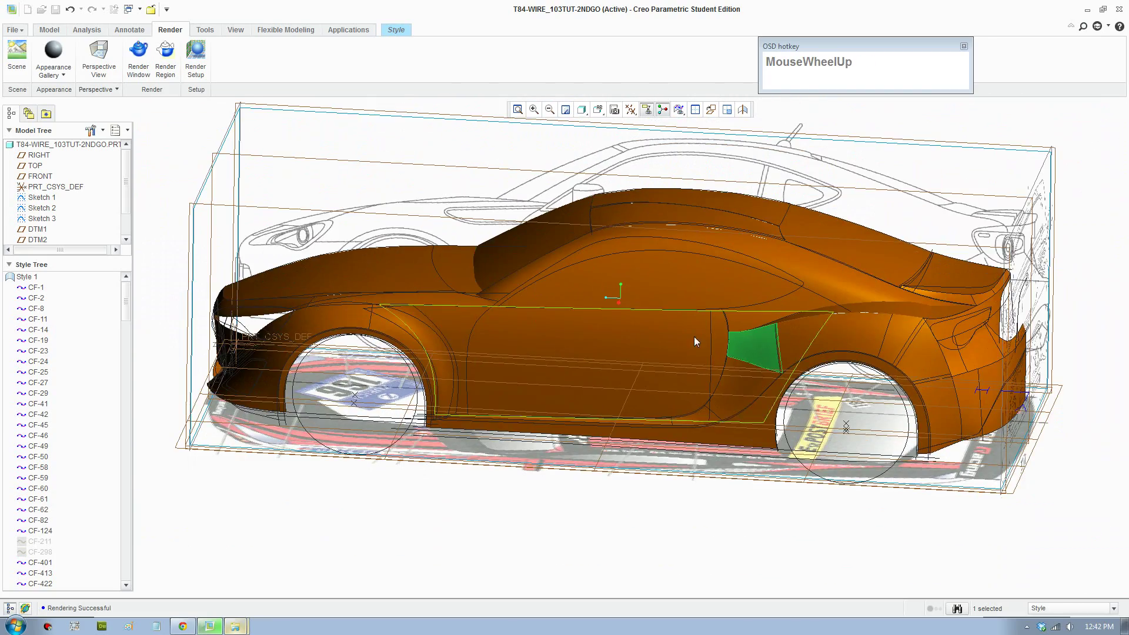
left_click_drag(677, 339, 642, 364)
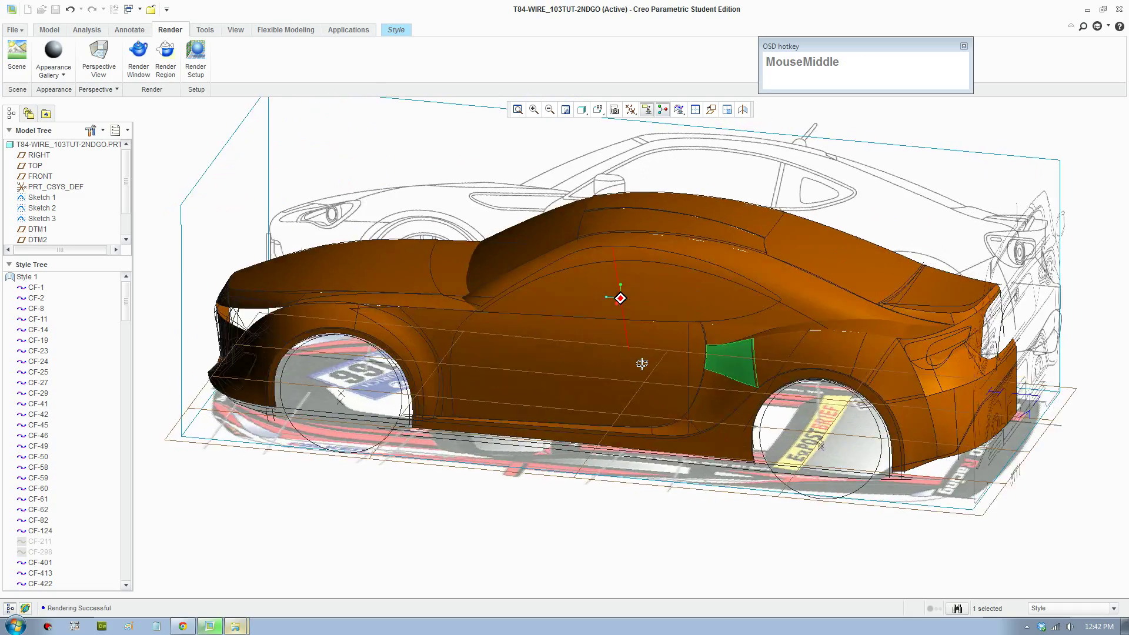